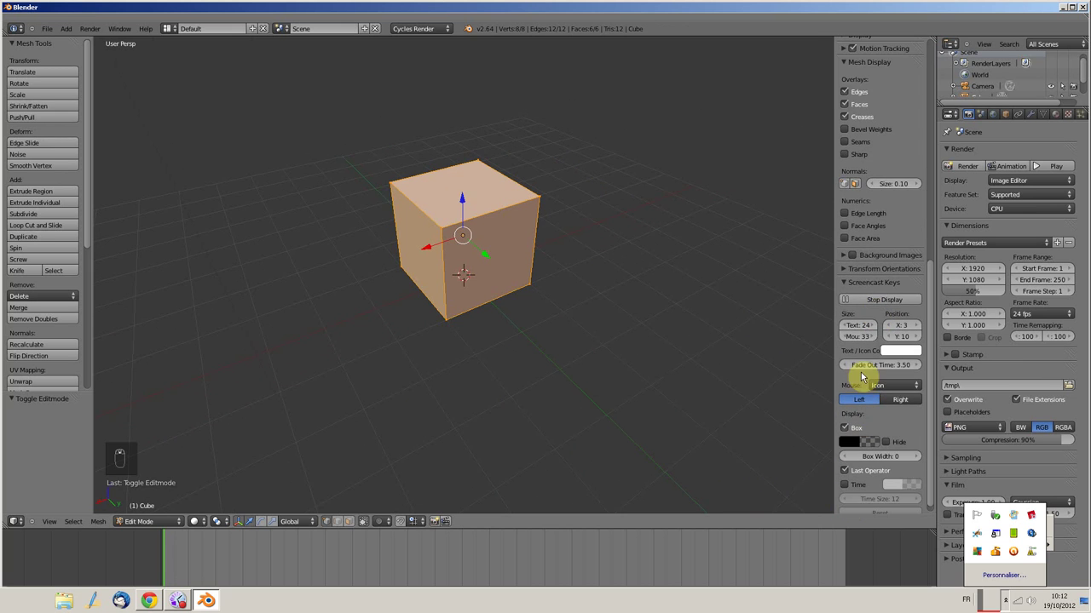
# Subdivide the cube in Edit Mode with Number of Cuts raised to 10 for a dense face grid
pyautogui.moveTo(872, 340); pyautogui.dragTo(901, 319)
pyautogui.moveTo(872, 326); pyautogui.dragTo(874, 296)
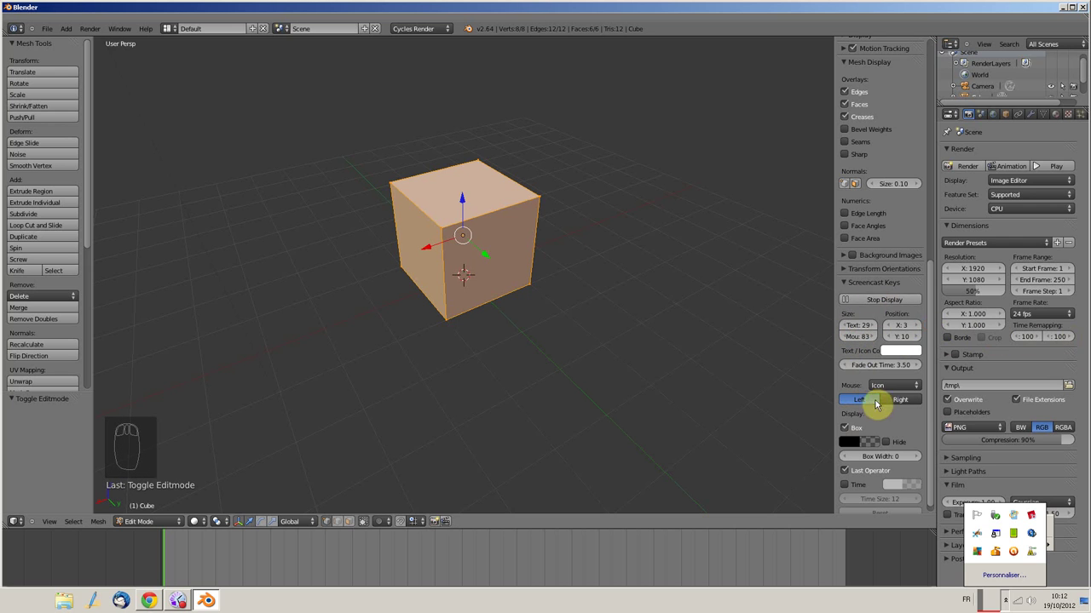
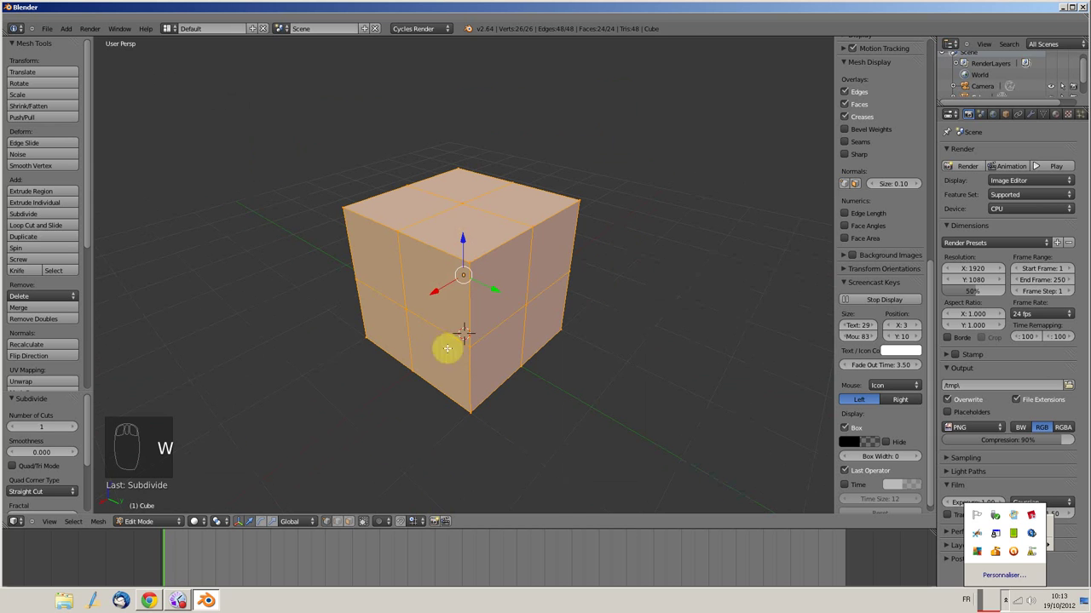
pyautogui.moveTo(30, 429); pyautogui.dragTo(70, 432)
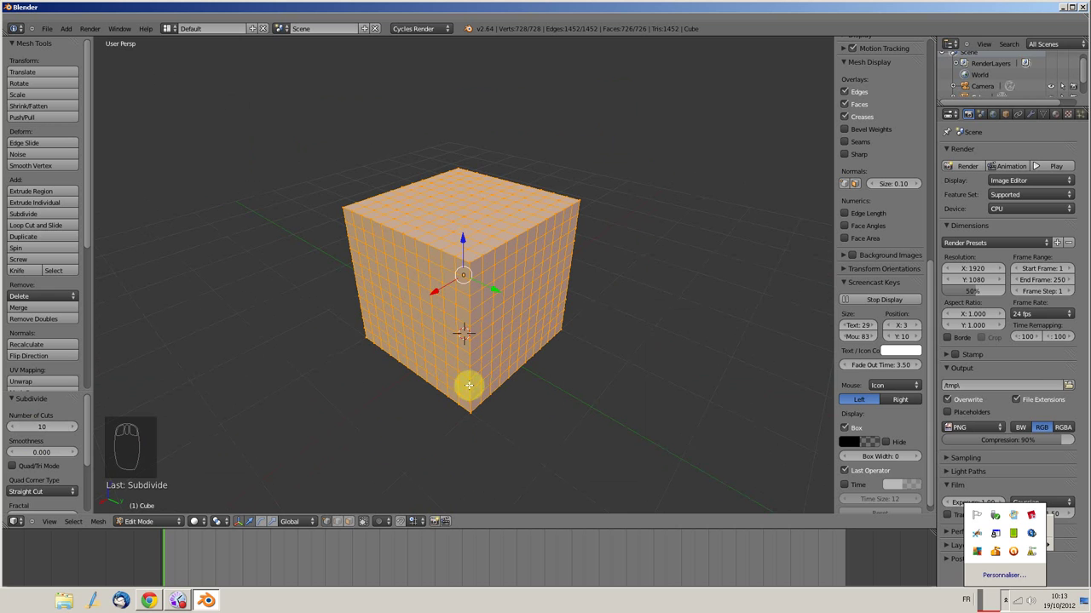
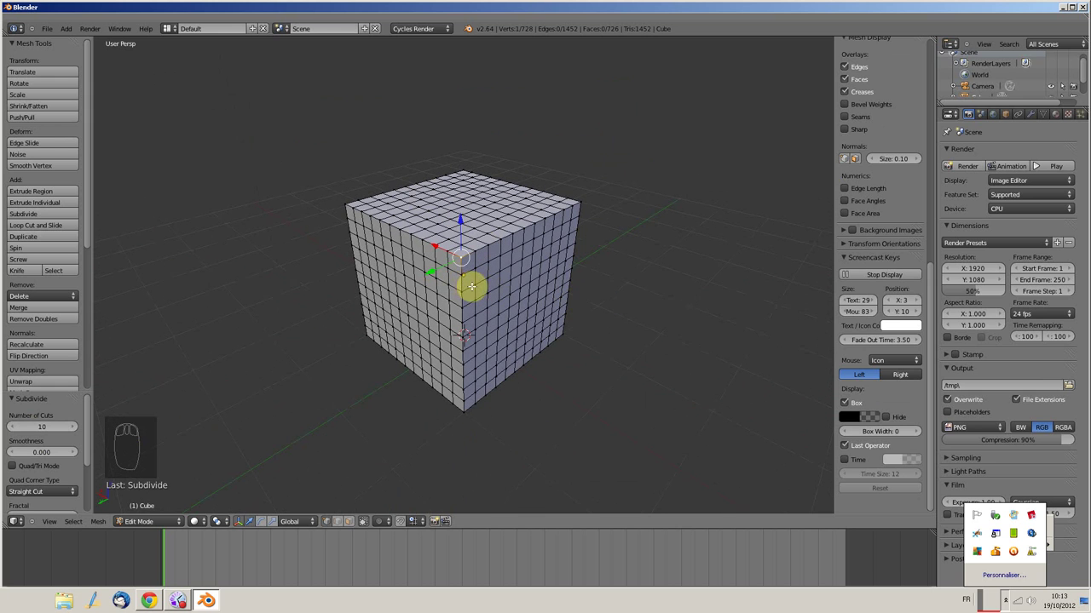
# Circle-select the faces around the cube's upper-right corner across its right side and top
pyautogui.press('c')
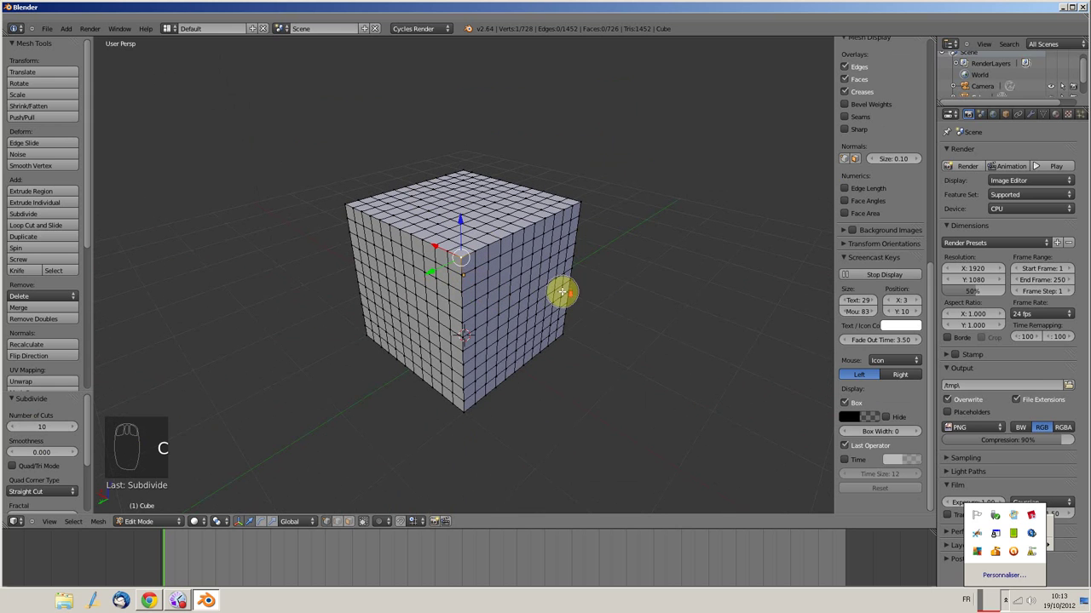
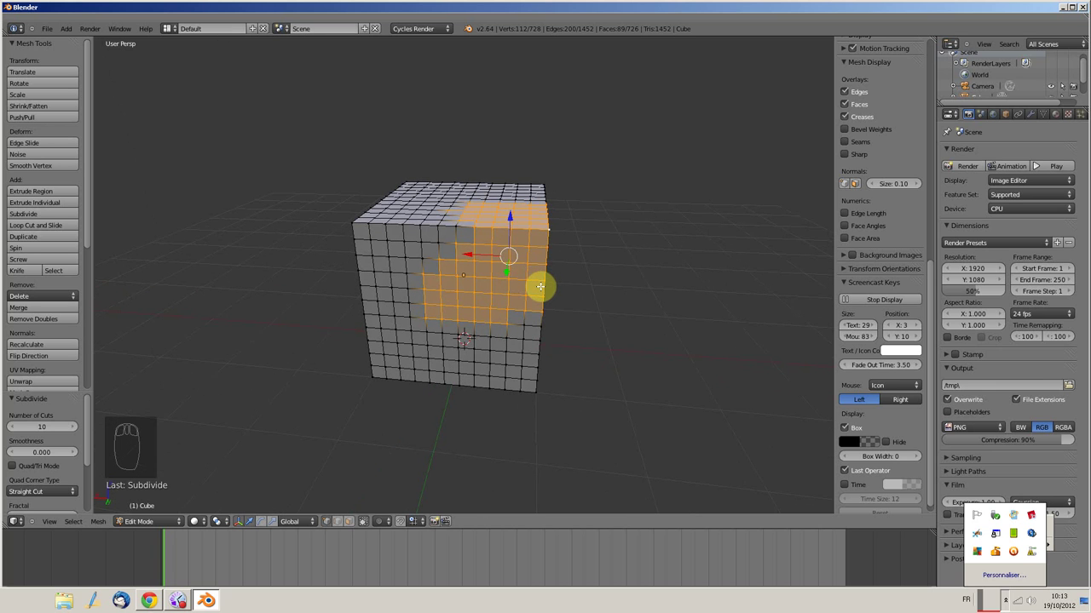
# Hook the selected corner faces to a new empty via Ctrl+H
pyautogui.press('ctrl+h')
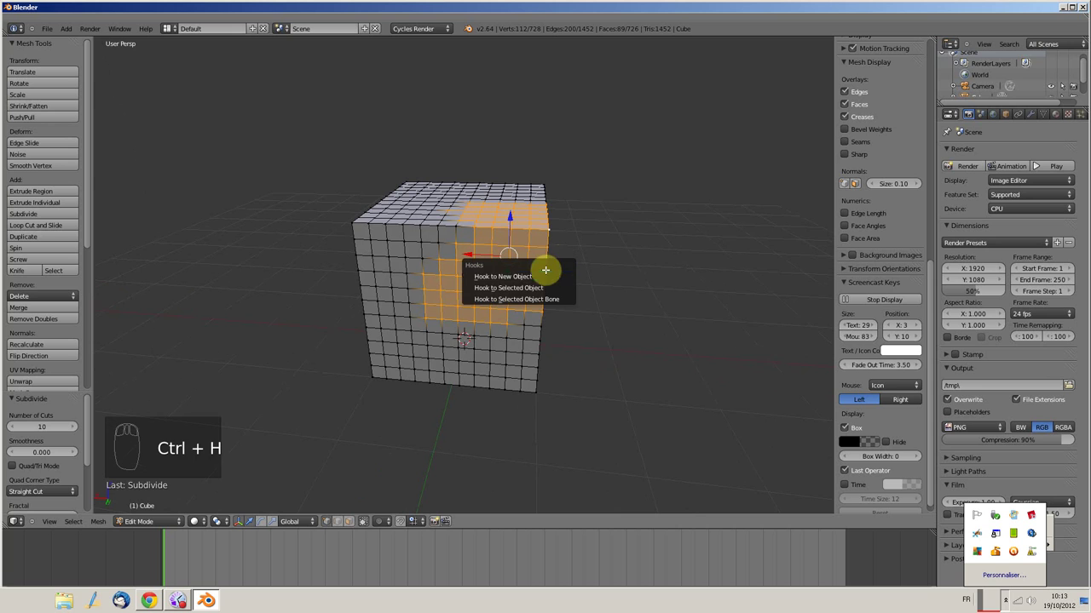
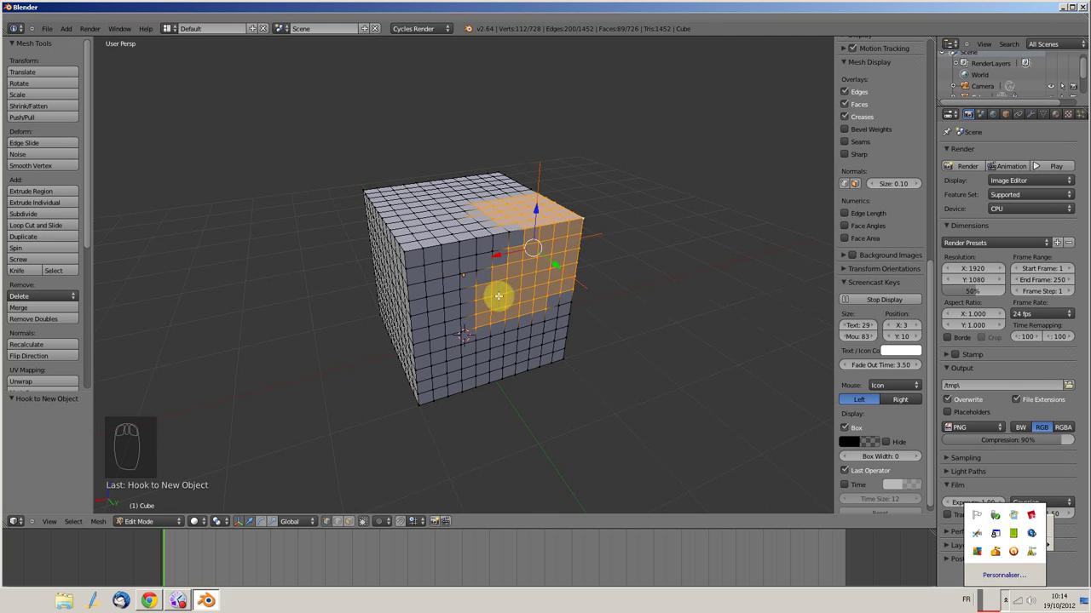
# Back in Object Mode, grab the hook empty and pull the hooked corner patch outward from the cube
pyautogui.press('Tab')
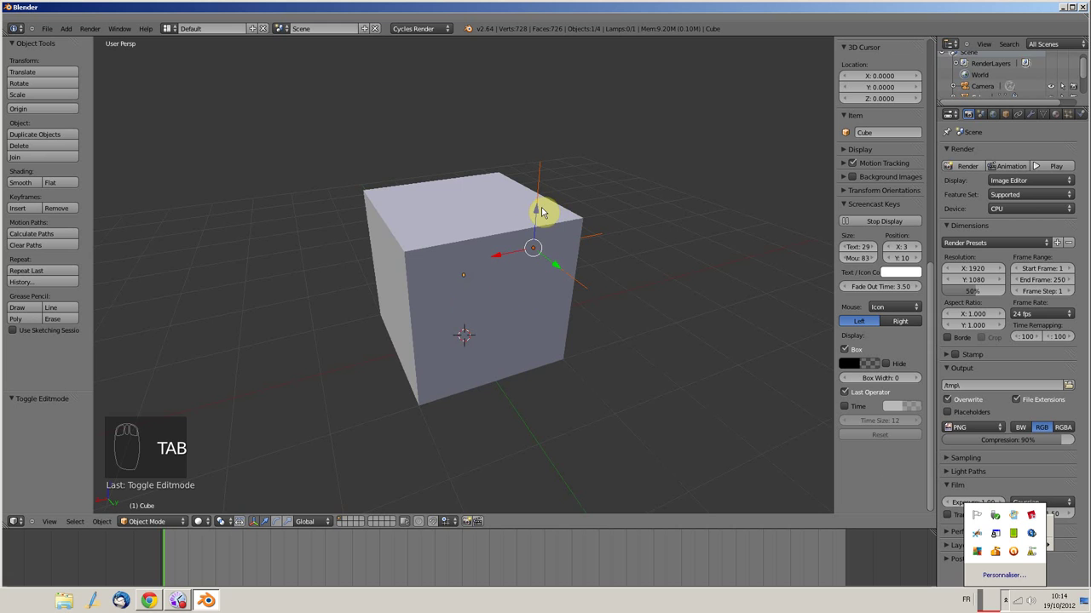
pyautogui.moveTo(527, 271); pyautogui.dragTo(576, 256)
pyautogui.moveTo(577, 256); pyautogui.dragTo(562, 249)
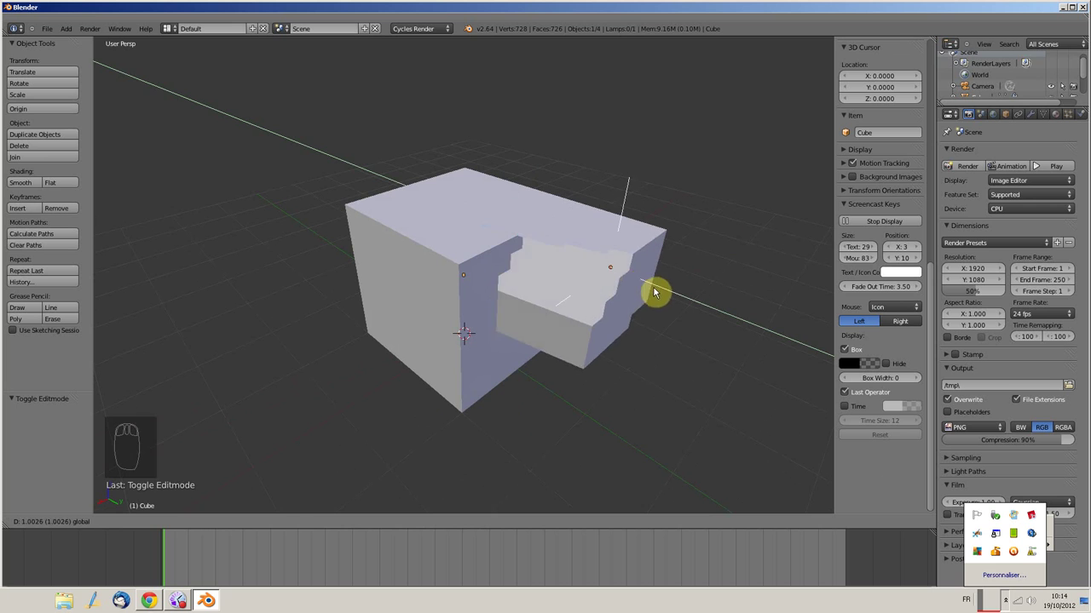
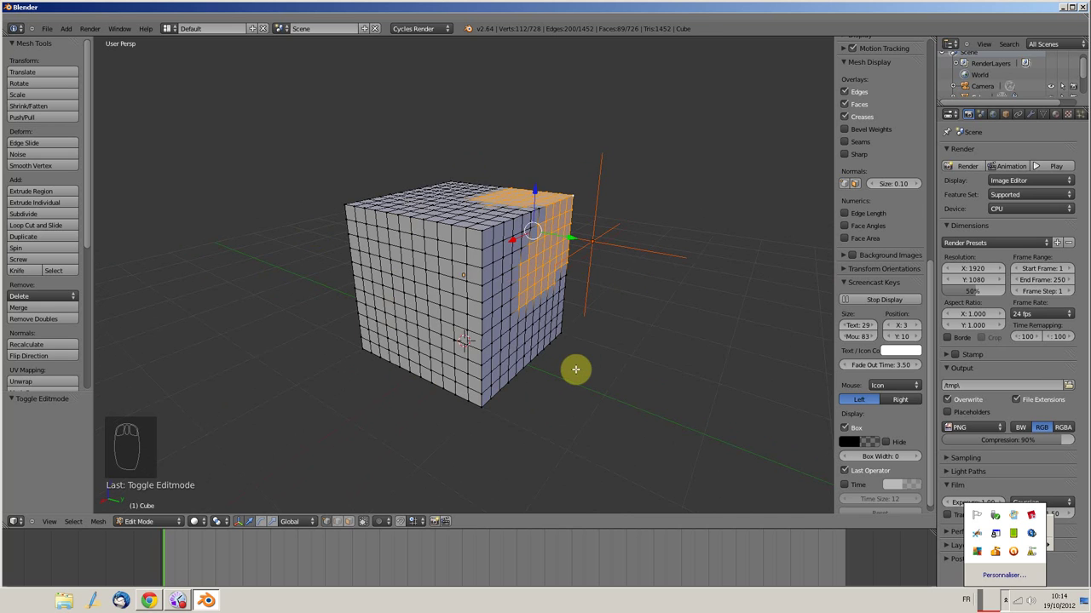
# Show the cube's modifier settings and slide the hook empty back along Y so it notches inward
pyautogui.press('Tab')
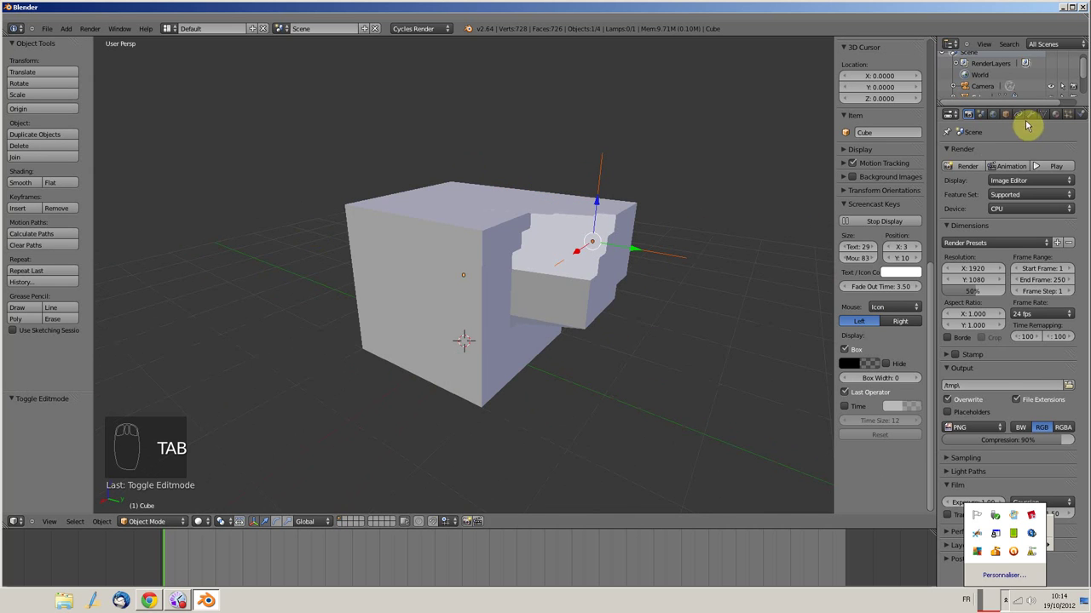
pyautogui.moveTo(1036, 115); pyautogui.dragTo(1011, 175)
pyautogui.moveTo(1011, 175); pyautogui.dragTo(610, 179)
pyautogui.moveTo(602, 178); pyautogui.dragTo(477, 232)
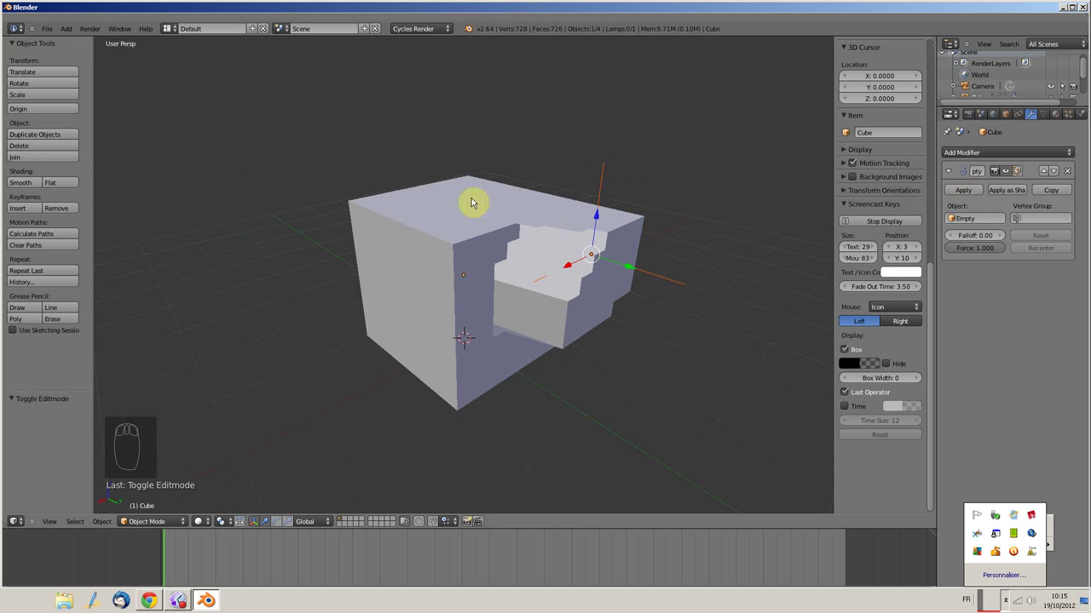
pyautogui.moveTo(663, 230); pyautogui.dragTo(620, 207)
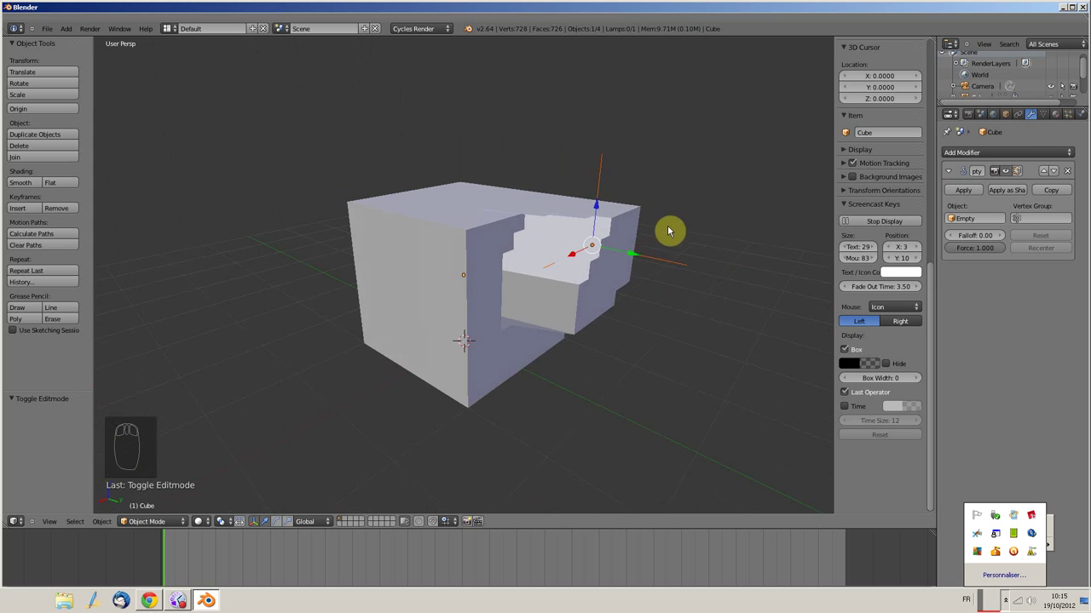
pyautogui.moveTo(637, 253); pyautogui.dragTo(609, 235)
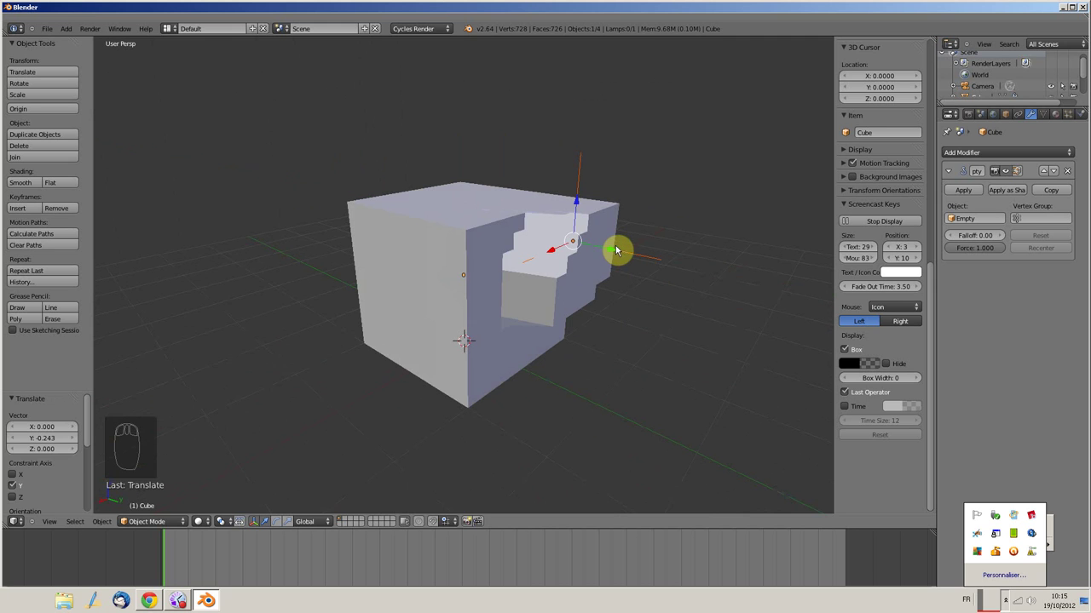
# Bring up the Add Modifier list on the cube
pyautogui.moveTo(1002, 157); pyautogui.dragTo(824, 346)
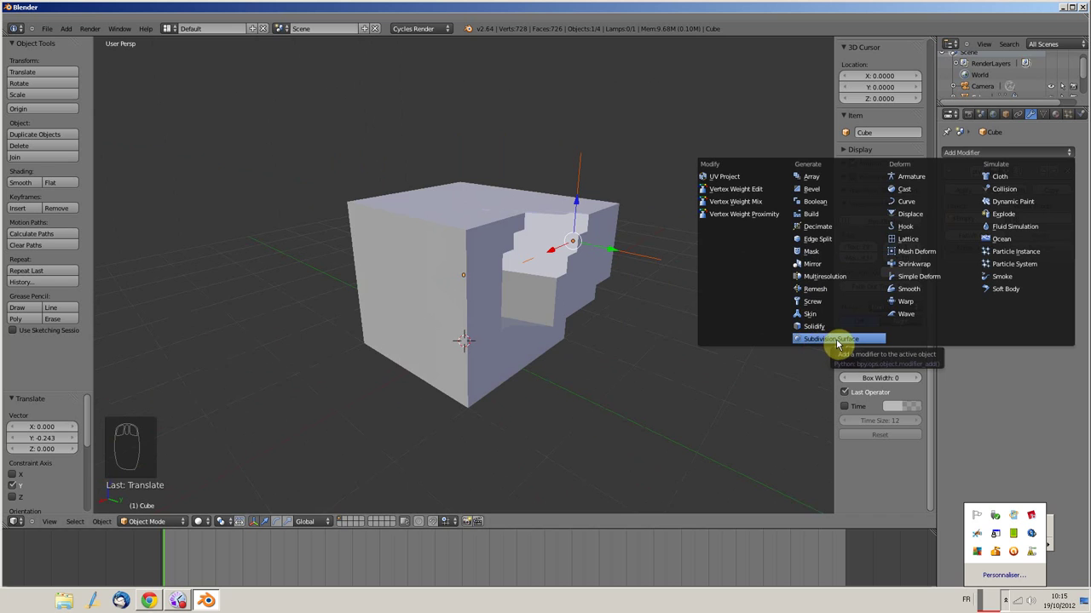
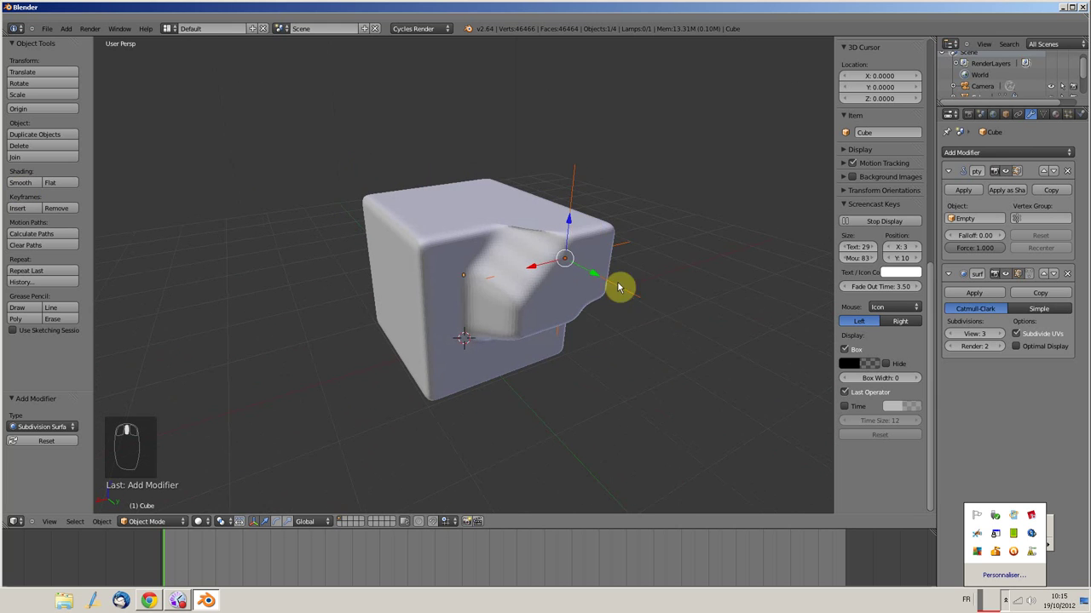
# Move the hook empty along Y and try higher and lower Hook falloff values on the bulge
pyautogui.moveTo(580, 263); pyautogui.dragTo(523, 228)
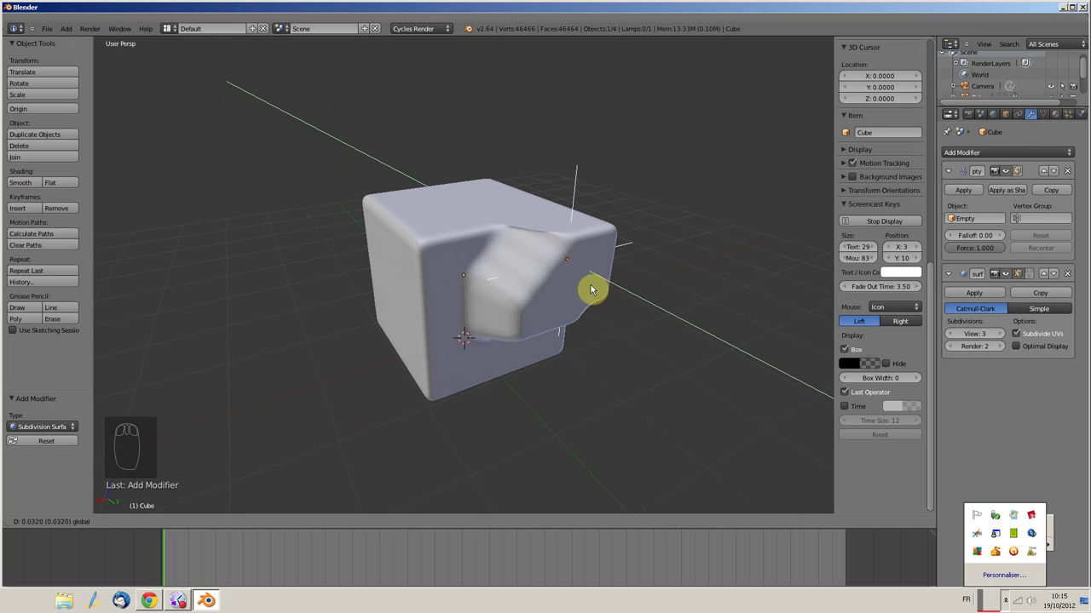
pyautogui.moveTo(965, 238); pyautogui.dragTo(958, 242)
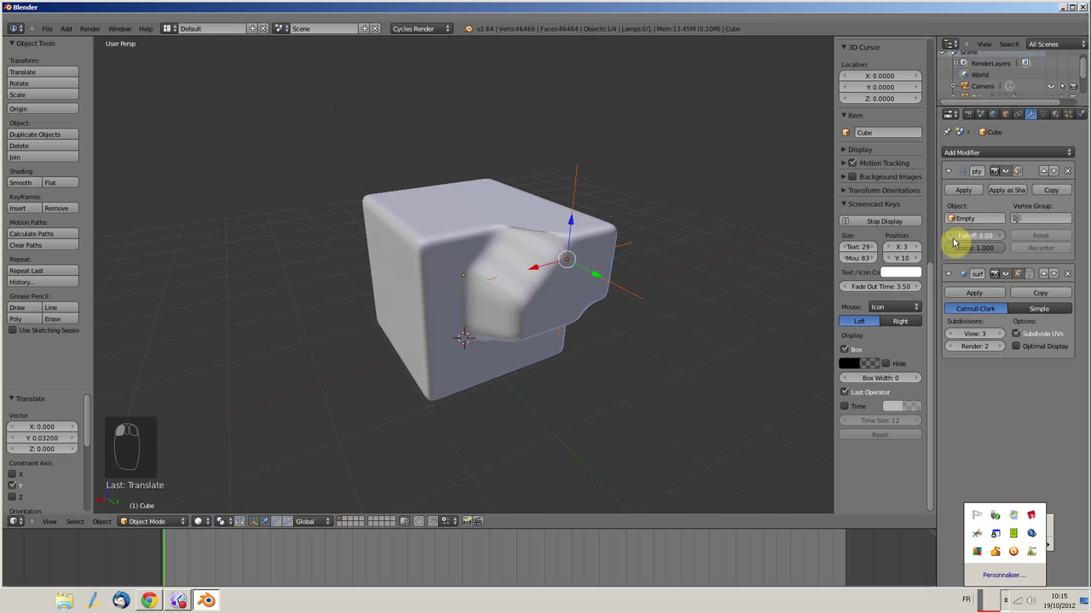
pyautogui.moveTo(975, 243); pyautogui.dragTo(980, 244)
pyautogui.moveTo(974, 242); pyautogui.dragTo(1009, 244)
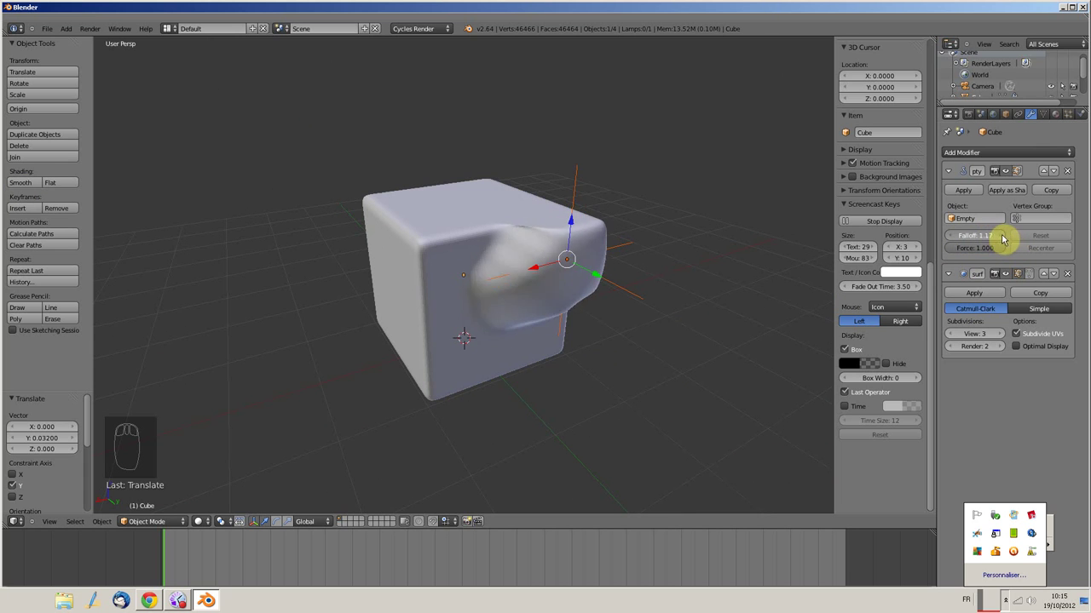
pyautogui.moveTo(602, 277); pyautogui.dragTo(536, 186)
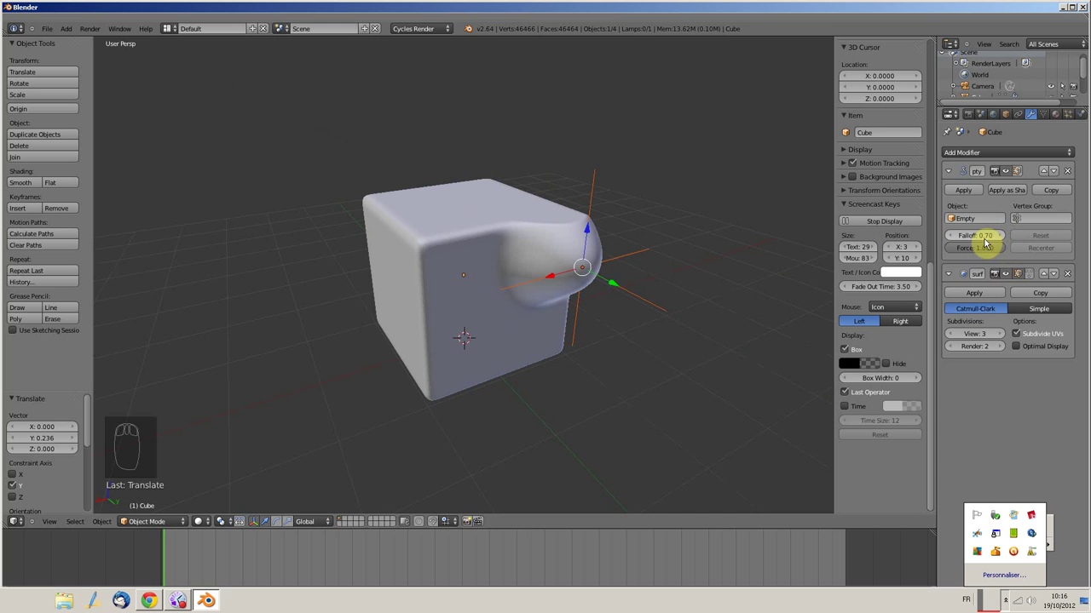
pyautogui.moveTo(985, 237); pyautogui.dragTo(1034, 243)
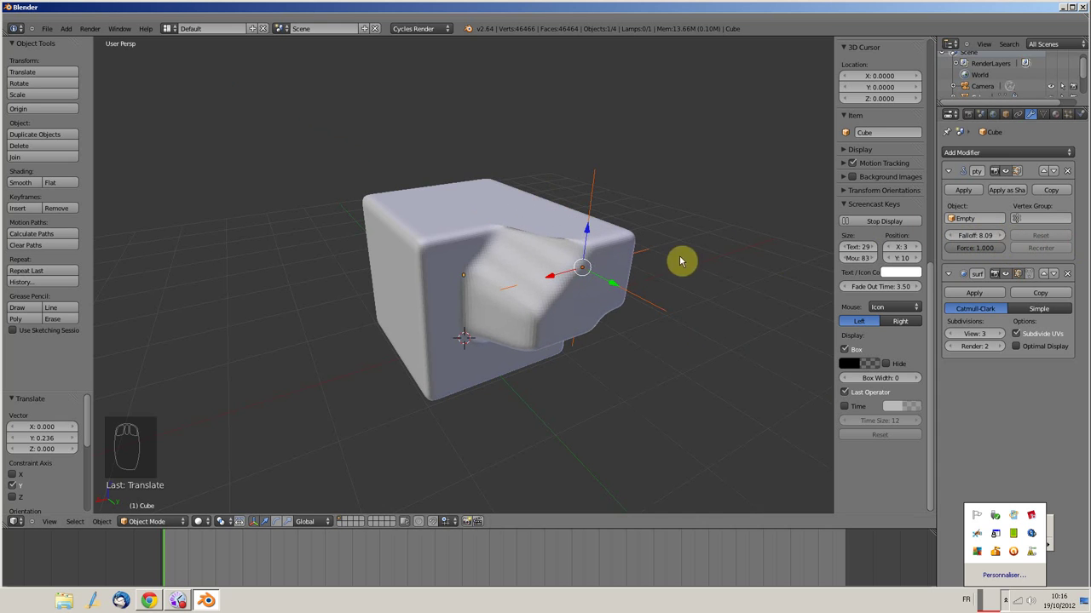
# Pull the empty back out and settle the Hook falloff at 0.78 for a smooth finger shape
pyautogui.moveTo(603, 272); pyautogui.dragTo(644, 282)
pyautogui.moveTo(994, 240); pyautogui.dragTo(905, 231)
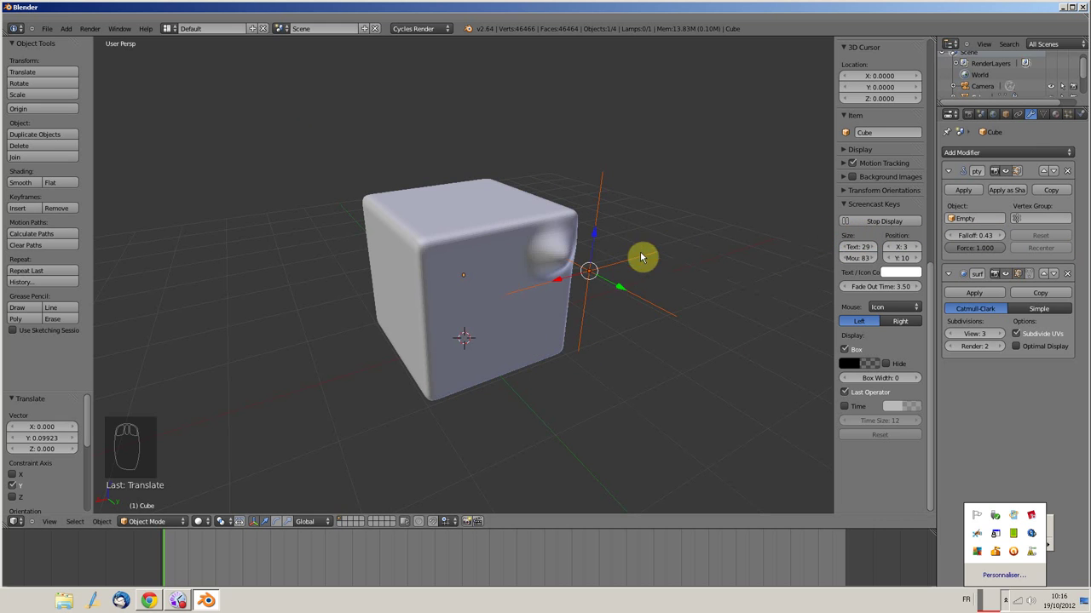
pyautogui.moveTo(620, 290); pyautogui.dragTo(539, 202)
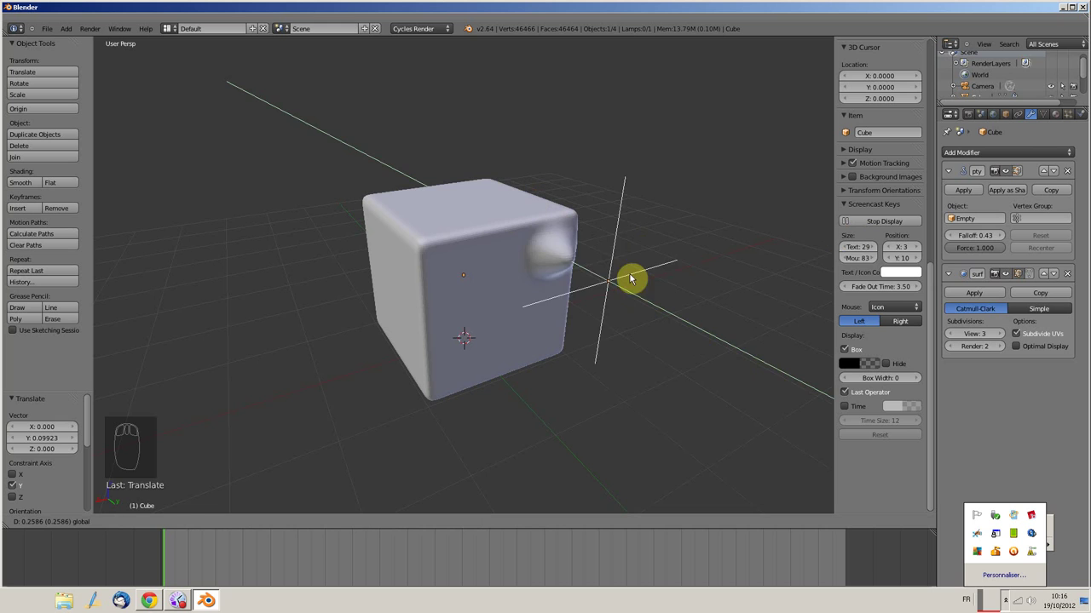
pyautogui.moveTo(973, 239); pyautogui.dragTo(241, 482)
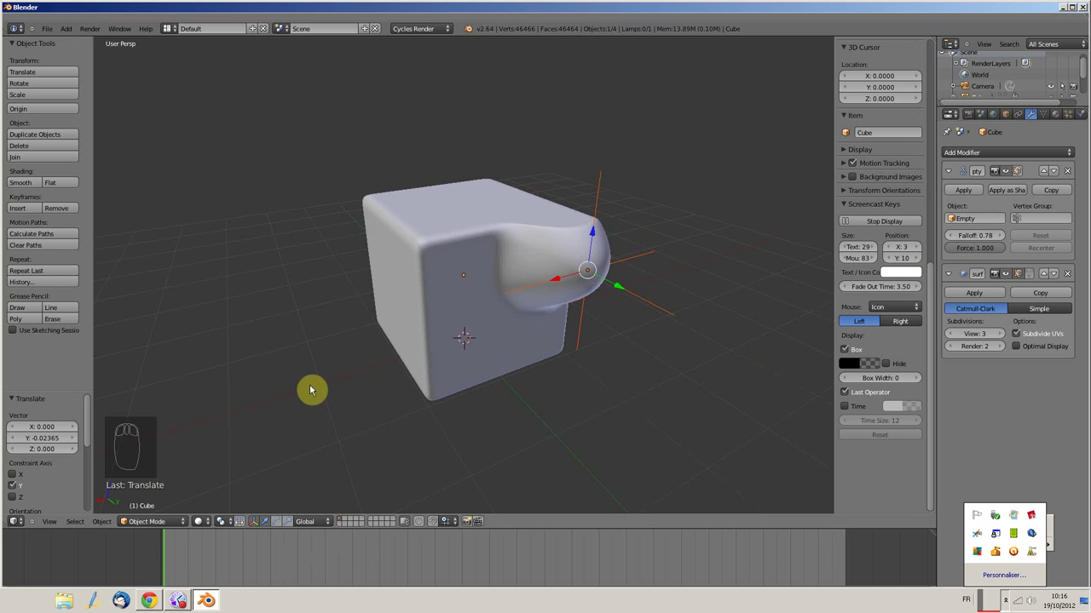
# Keyframe the empty's LocRotScale, then stretch the finger out at a later frame and keyframe again
pyautogui.press('i')
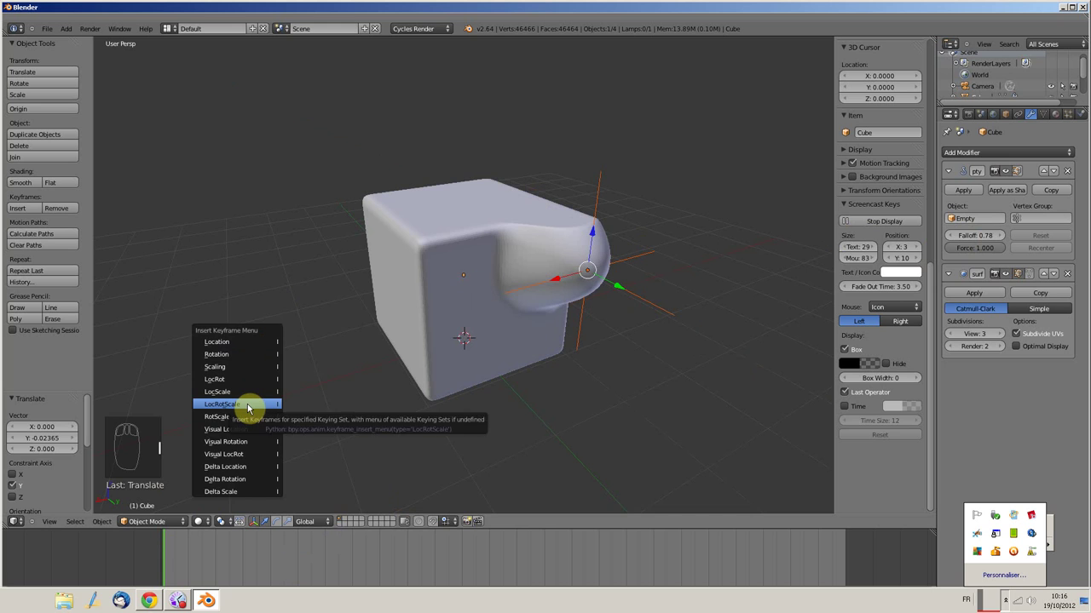
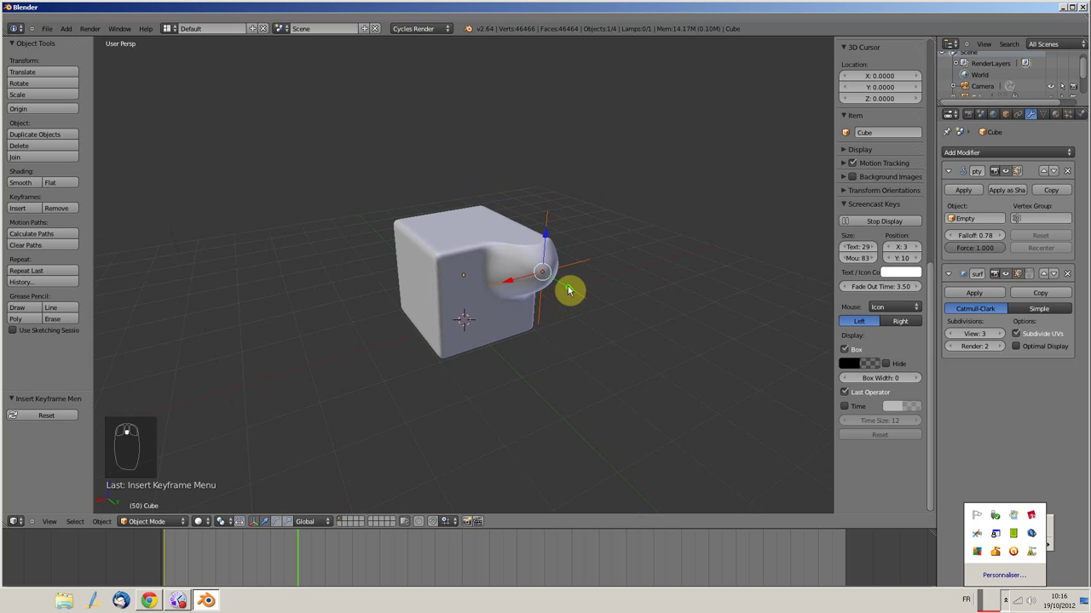
pyautogui.moveTo(578, 298); pyautogui.dragTo(426, 409)
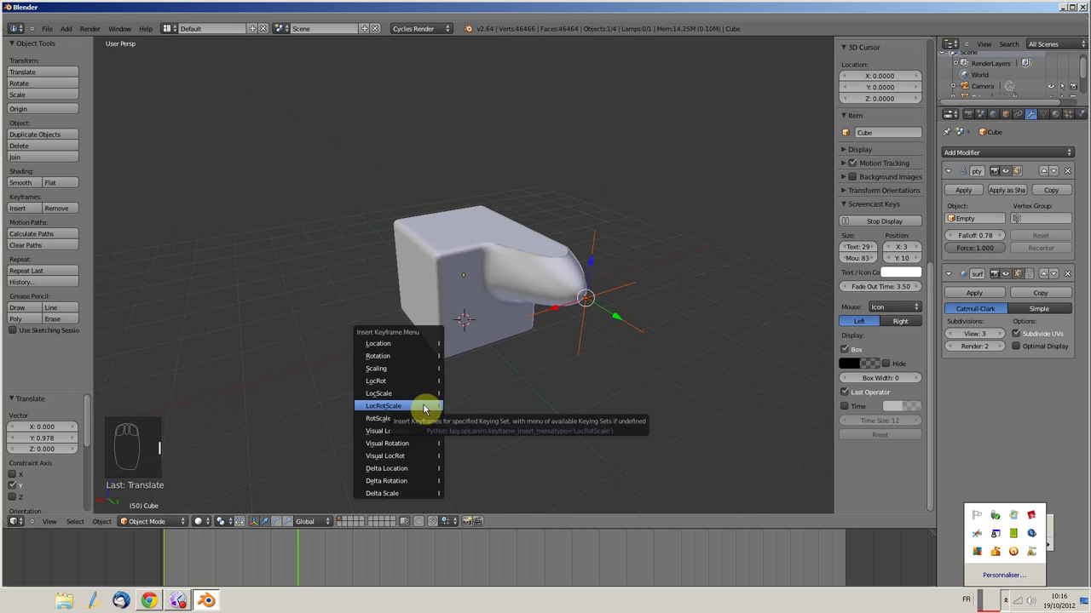
pyautogui.moveTo(289, 553); pyautogui.dragTo(290, 561)
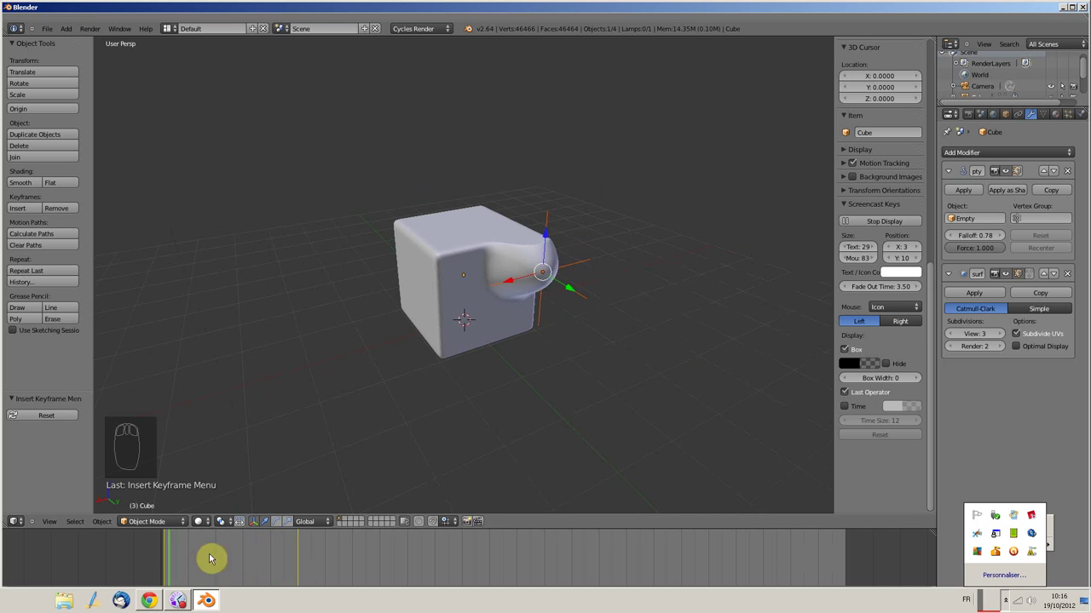
# Play back the finger animation with Alt+A and stop it
pyautogui.press('alt+a')
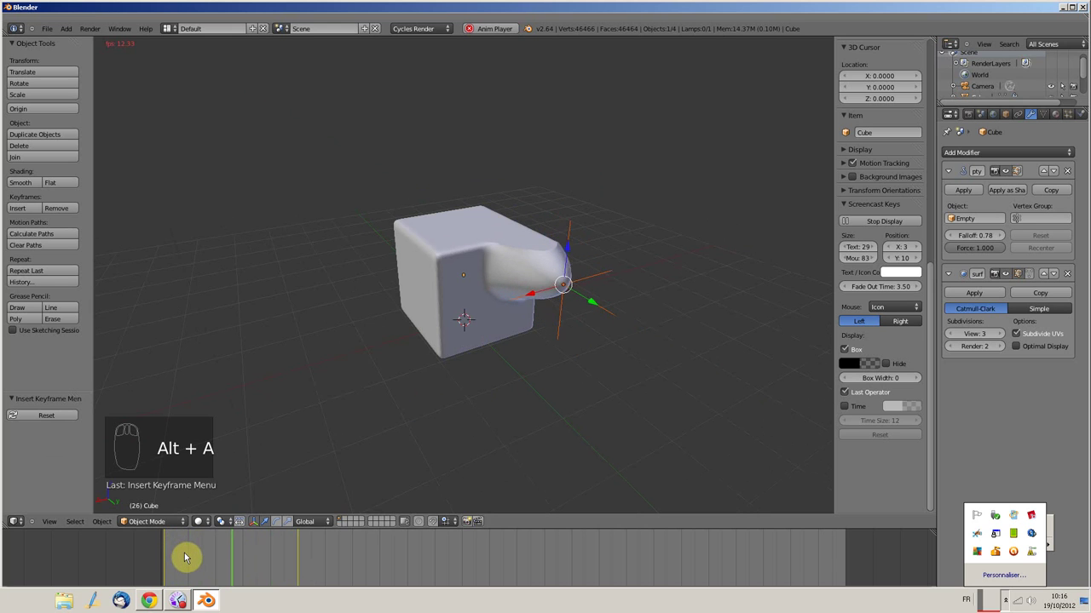
pyautogui.press('alt+a')
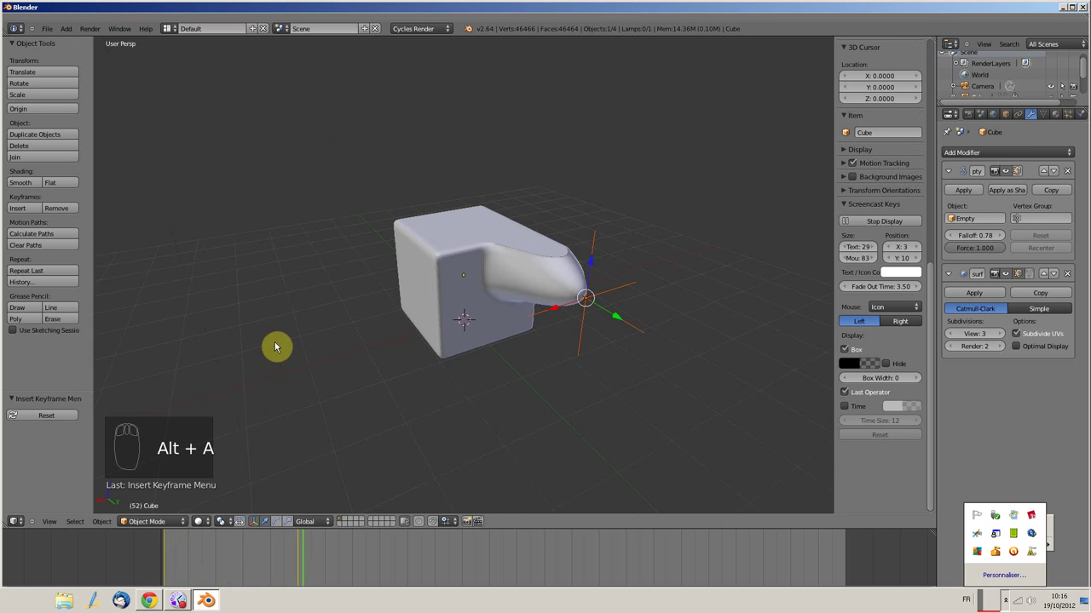